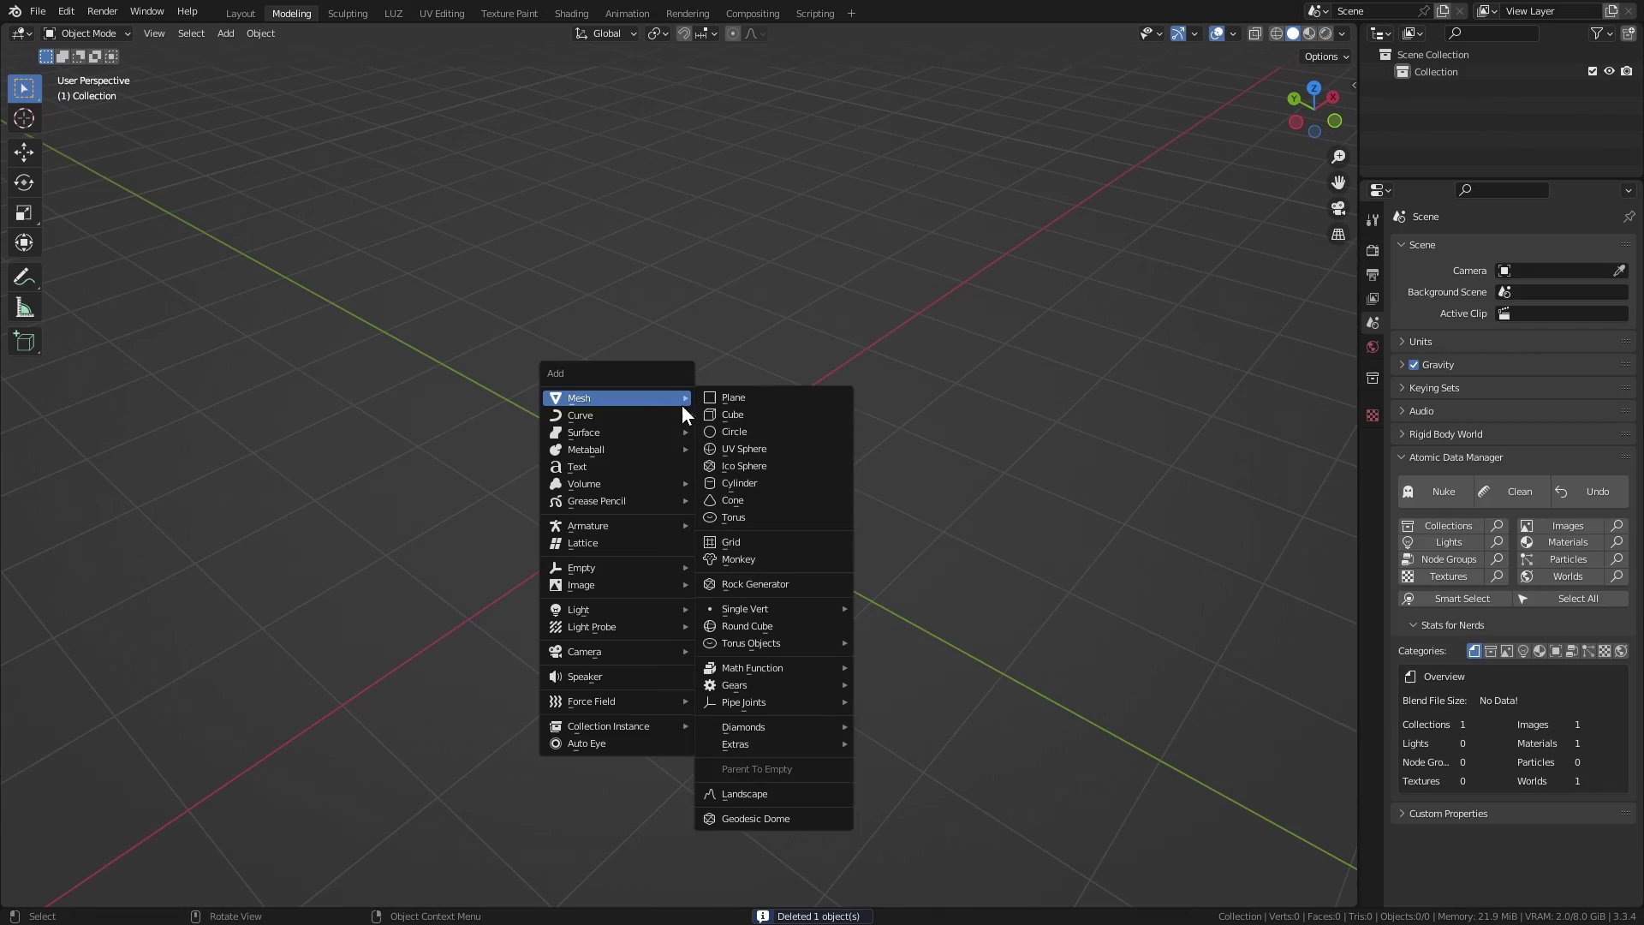
Add a cube mesh to the empty scene and enter Edit Mode on it
key("shift+a")
left_click_drag(689, 467, 727, 427)
key("Tab")
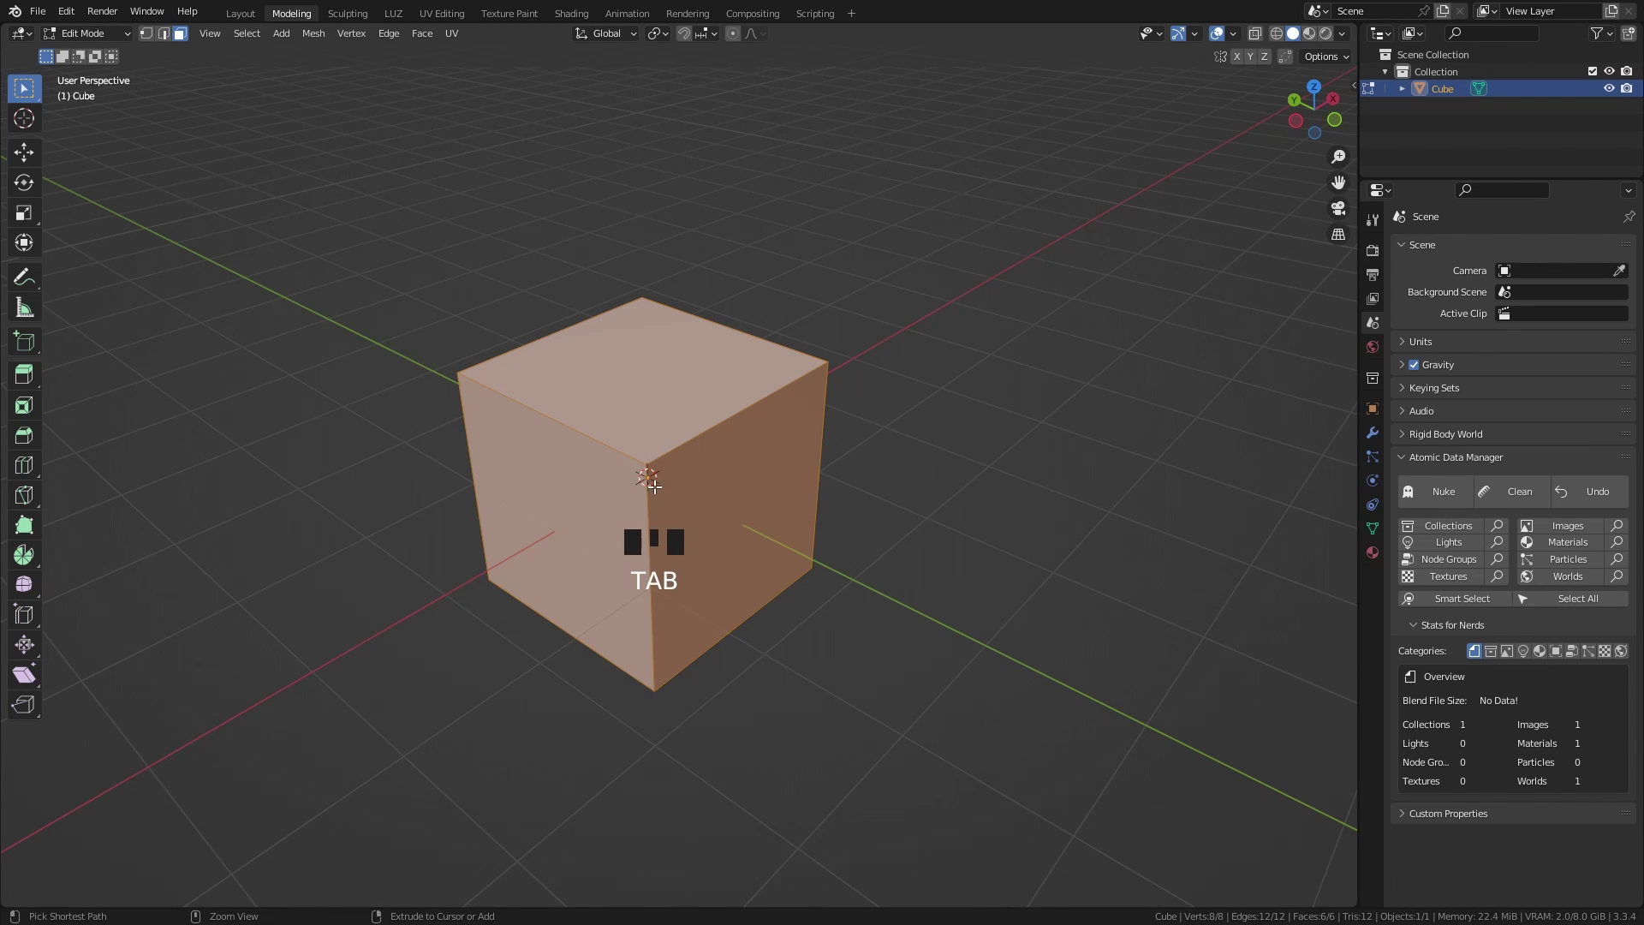
Bevel all the cube's edges into rounded corners and begin the first loop cuts
key("ctrl+b")
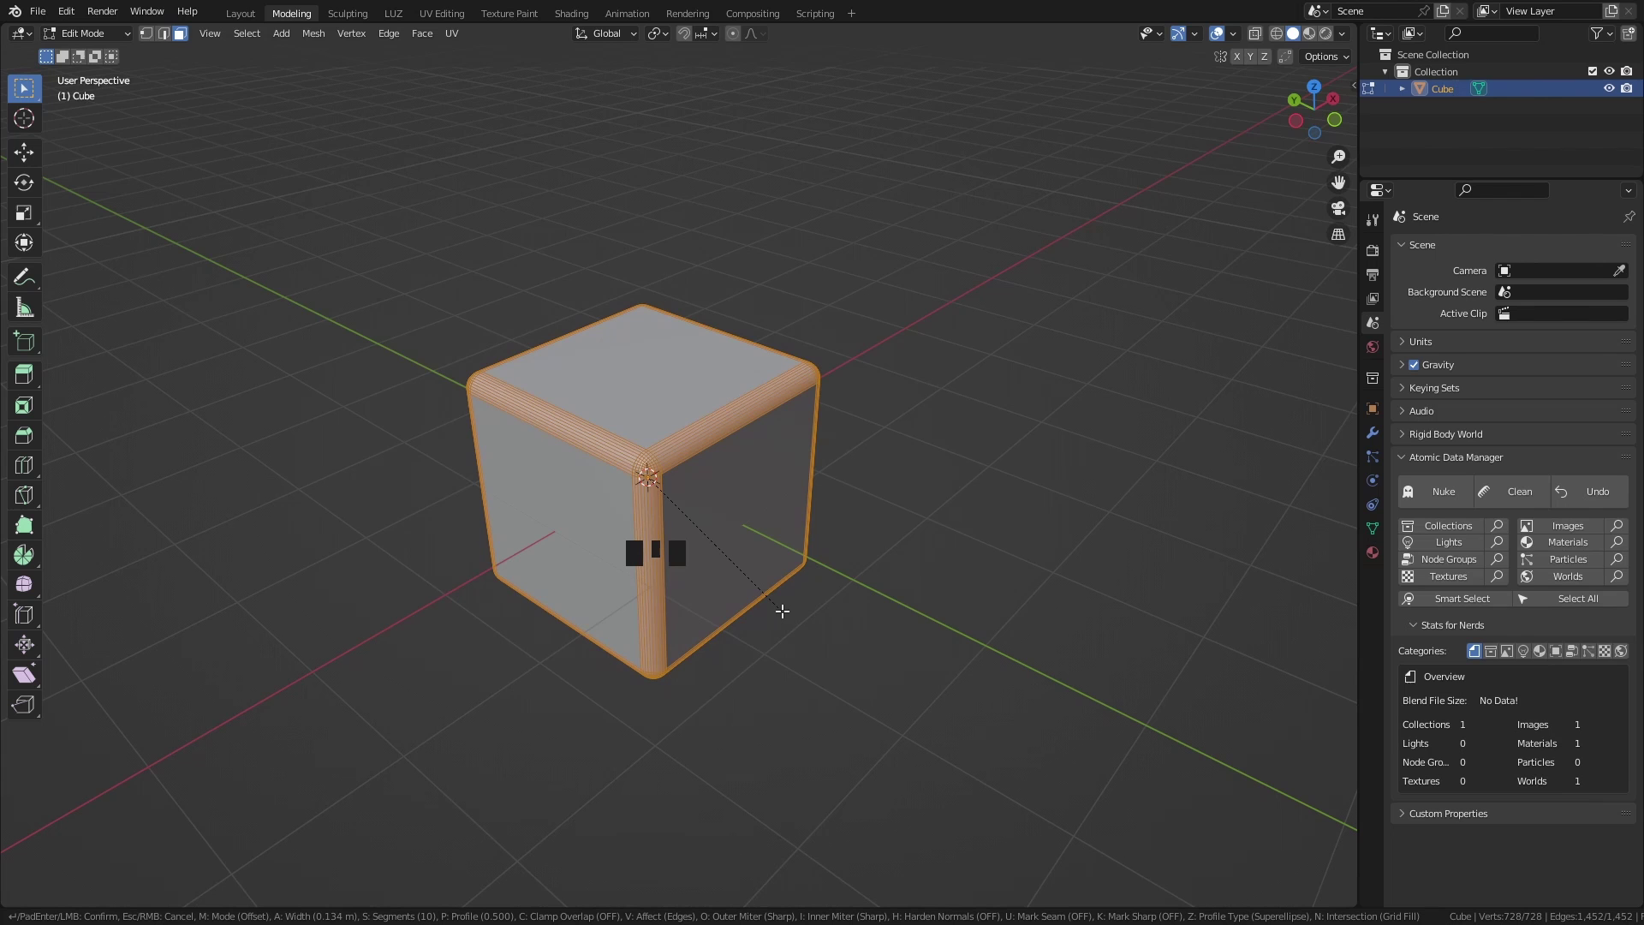
key("ctrl+r")
Bevel the first loop cuts into narrow strips, then cut and bevel loops along a second axis
middle_click(688, 523)
key("ctrl+b")
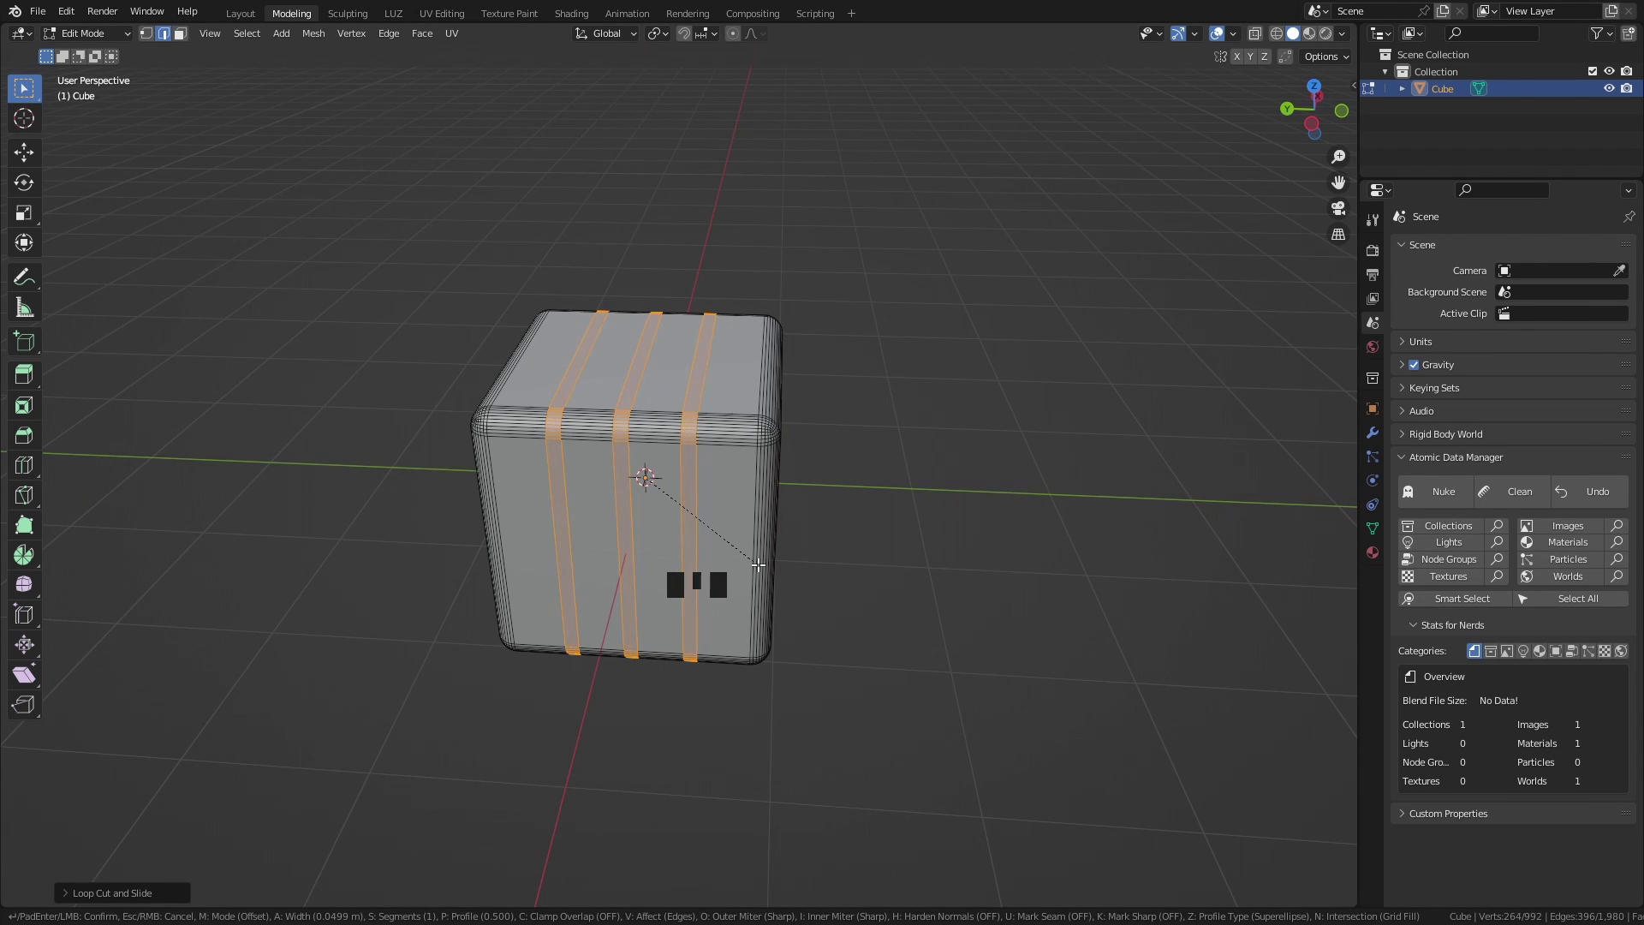
left_click_drag(747, 555, 640, 451)
key("ctrl+r")
middle_click(680, 508)
key("ctrl+b")
left_click_drag(626, 523, 734, 502)
Cut loops along the third axis and bevel them into thin grooves completing the grid
key("ctrl+r")
left_click_drag(732, 516, 701, 528)
key("ctrl+b")
left_click_drag(713, 571, 678, 509)
Switch to face select with circle selection and start picking the cube's upper faces
key("w")
left_click_drag(661, 500, 646, 439)
key("3")
left_click_drag(664, 427, 686, 473)
left_click_drag(687, 472, 617, 461)
left_click_drag(617, 461, 709, 492)
Paint the top faces of the grooved cube into the selection
scroll("down", 3)
left_click_drag(707, 535, 647, 522)
left_click_drag(646, 523, 701, 484)
left_click_drag(701, 485, 621, 543)
left_click(620, 544)
left_click_drag(683, 548, 540, 600)
left_click(662, 590)
left_click_drag(689, 585, 564, 611)
Orbit around the cube and add the side faces above the middle groove to the selection
middle_click(638, 612)
left_click(613, 608)
middle_click(593, 612)
left_click_drag(579, 617, 637, 616)
middle_click(637, 617)
left_click(650, 616)
left_click_drag(658, 618, 683, 625)
left_click(683, 625)
left_click_drag(700, 617, 392, 612)
Undo stray selection strokes and re-paint so only the upper section stays selected
key("ctrl+z")
left_click_drag(656, 604, 1025, 616)
key("ctrl+z")
left_click_drag(634, 599, 667, 615)
key("ctrl+z")
middle_click(562, 626)
key("ctrl+z")
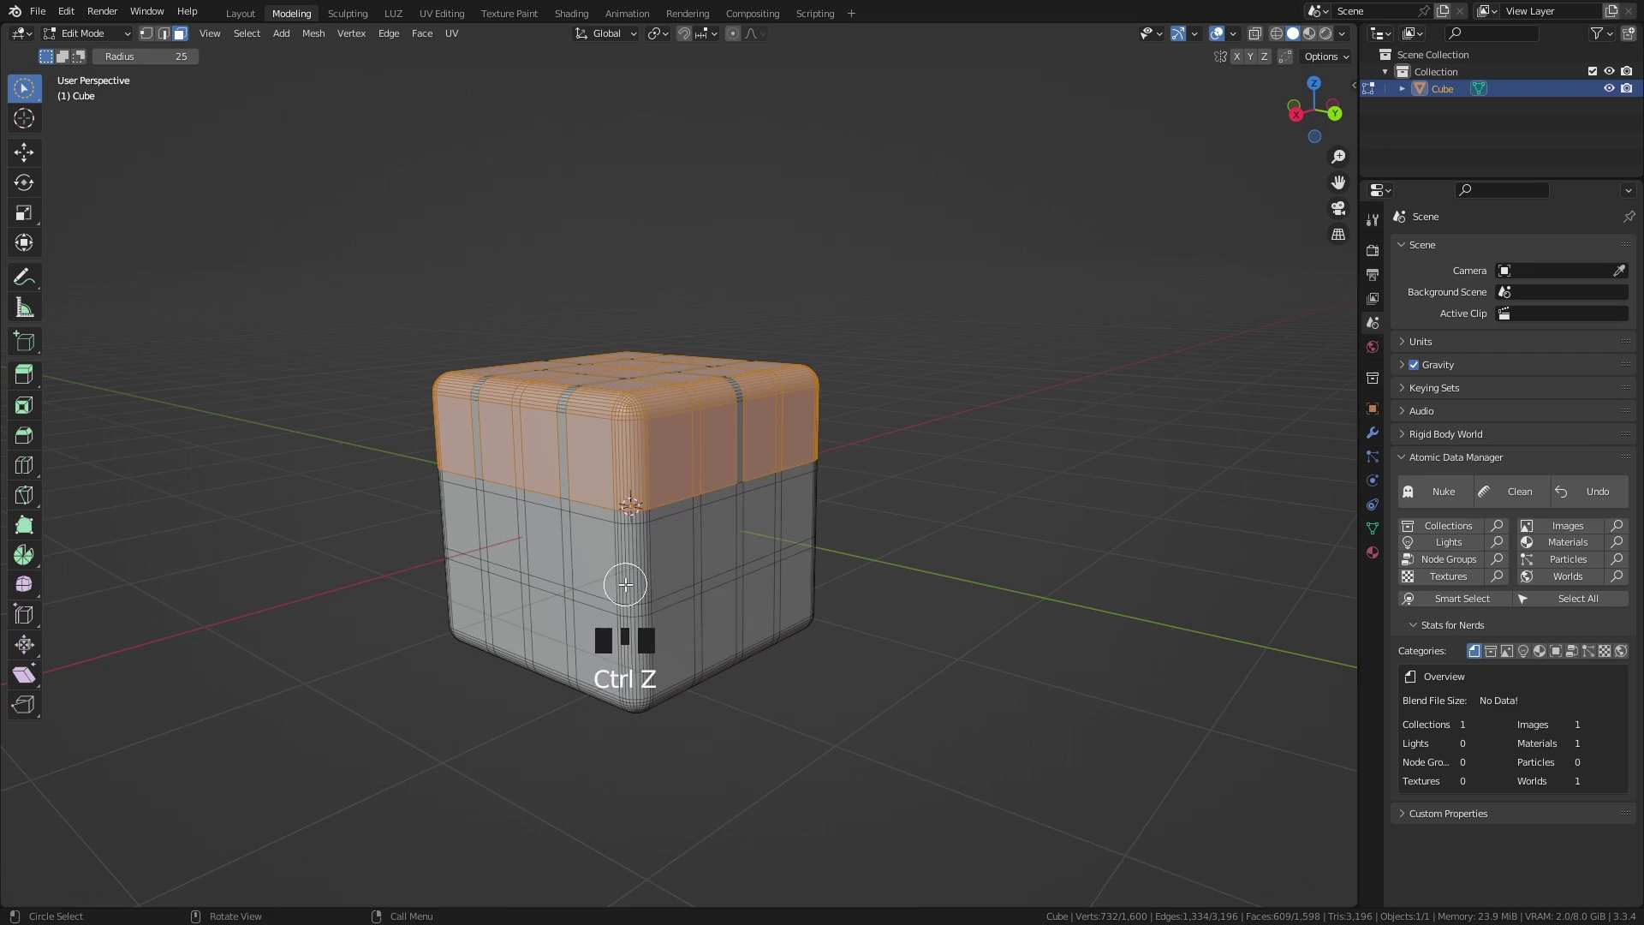